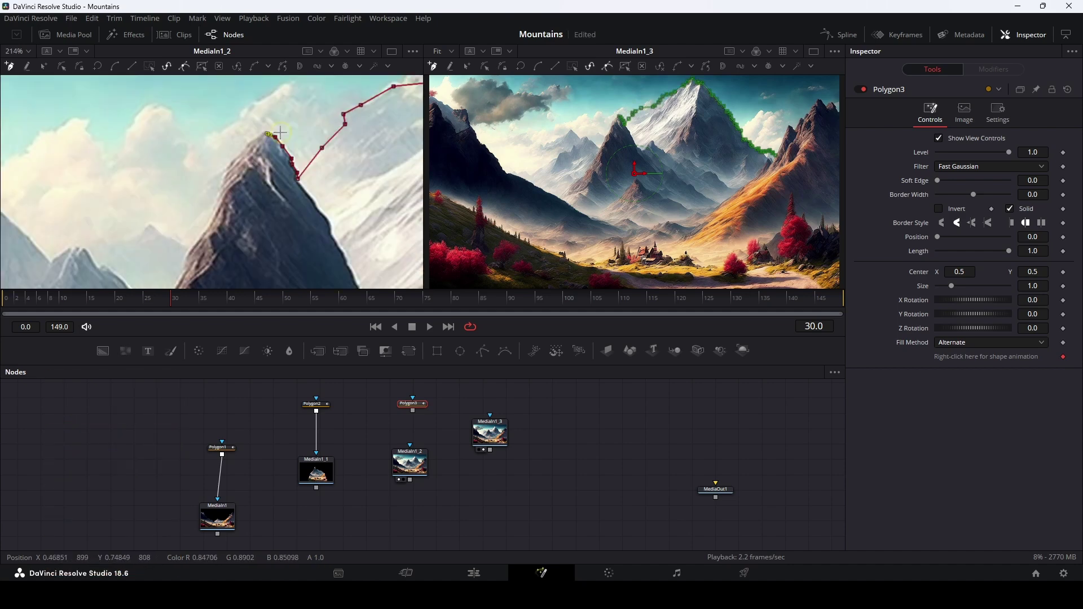
Add the last points below the frame and close the ridgeline polygon around the lower landscape
double_click(282, 181)
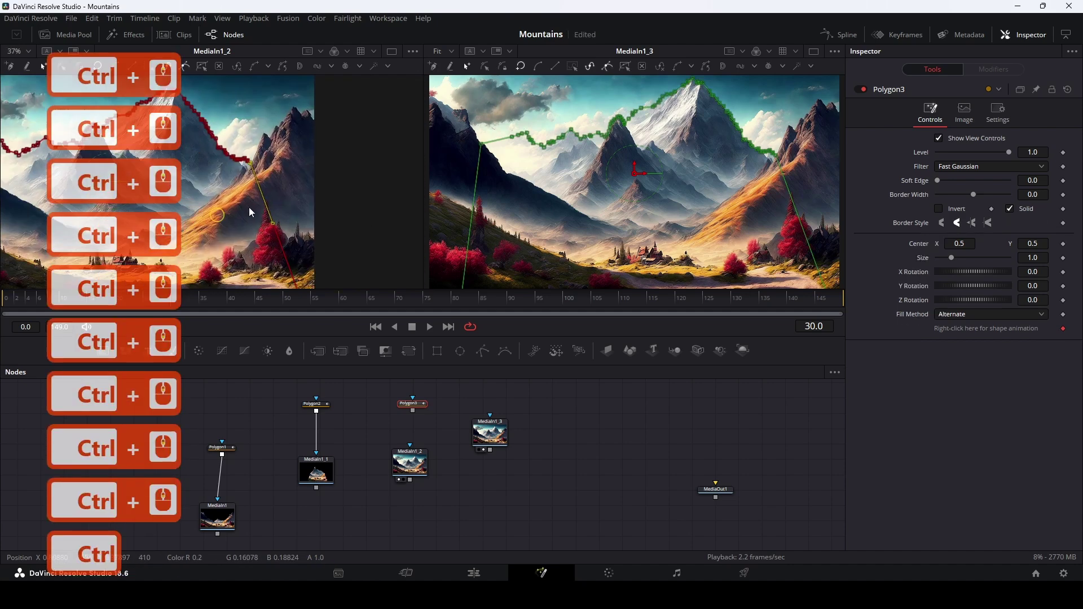
left_click(245, 204)
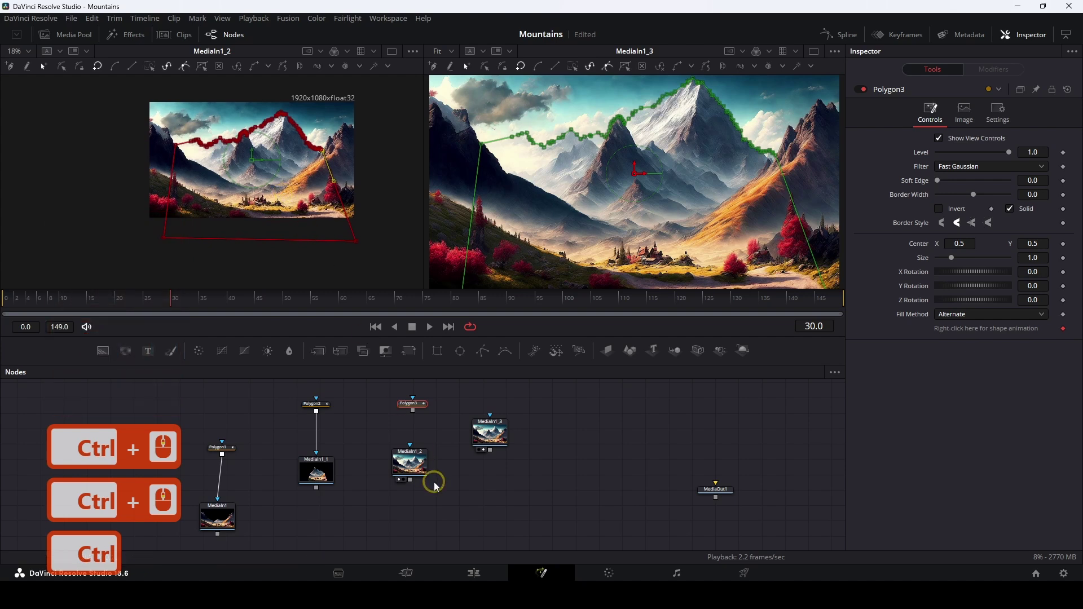